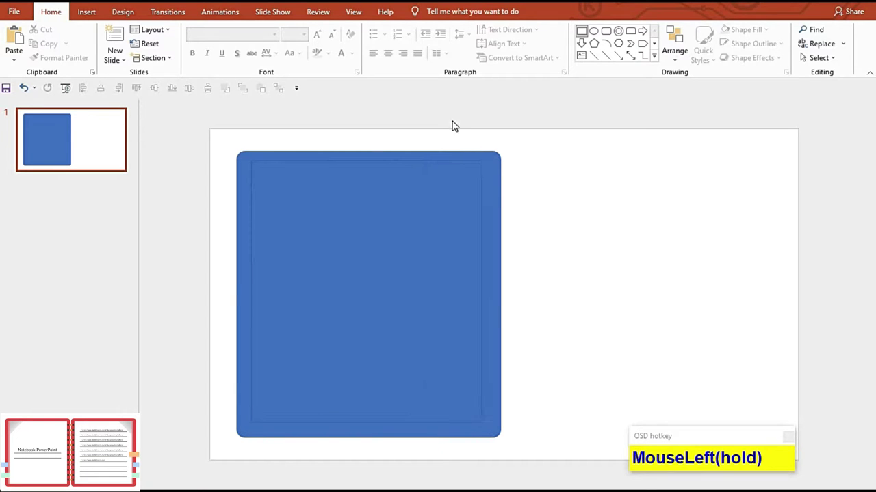
- Size the inner page rectangle to 6" high by 5.5" wide and shift it toward the cover's left
{"action": "left_click", "coordinate": [132, 49]}
{"action": "left_click", "coordinate": [132, 94]}
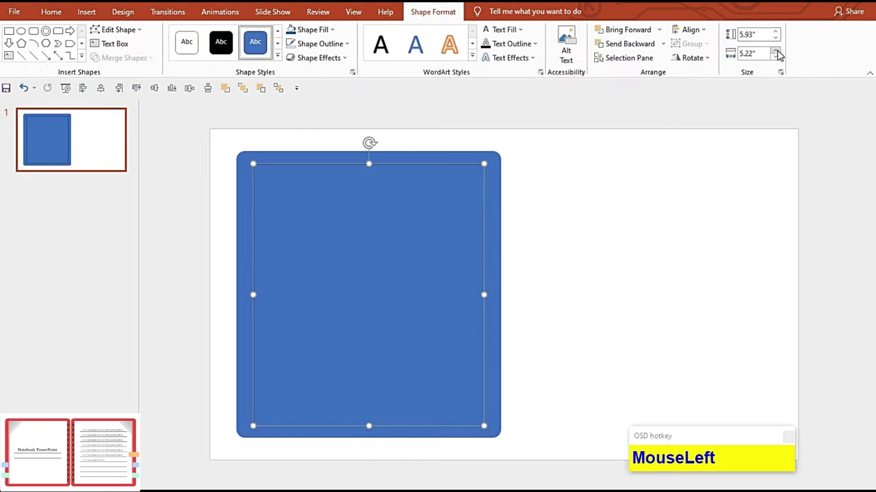
{"action": "left_click", "coordinate": [110, 92]}
{"action": "left_click", "coordinate": [113, 91]}
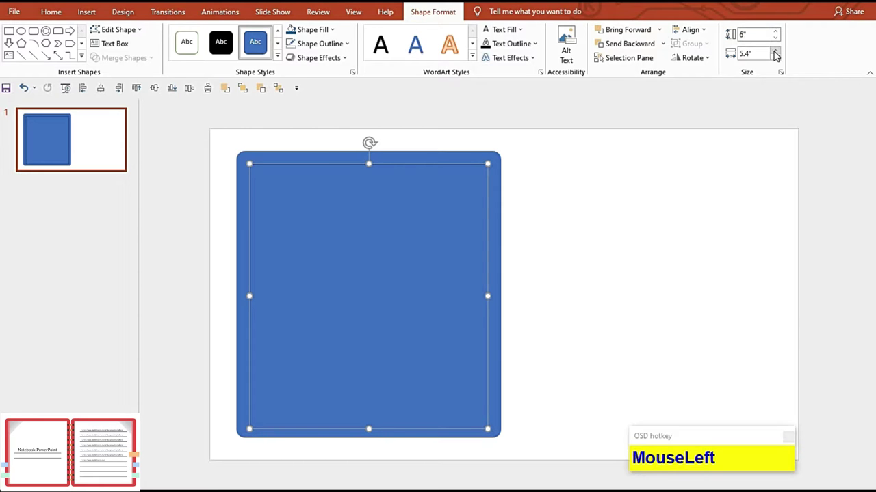
{"action": "left_click_drag", "start_coordinate": [154, 113], "coordinate": [275, 91]}
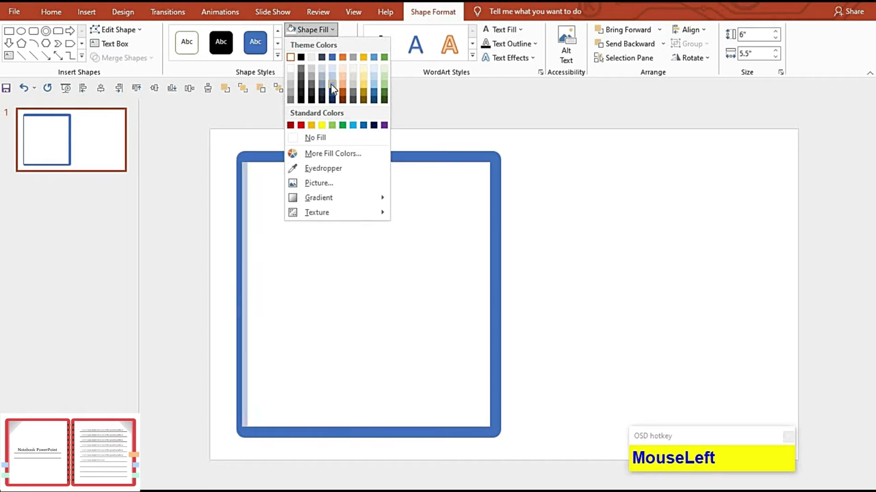
- Offset a duplicate of the page and shade it light blue as a left edge strip
{"action": "key", "text": "Right"}
{"action": "key", "text": "Right"}
{"action": "key", "text": "Right"}
{"action": "left_click", "coordinate": [214, 242]}
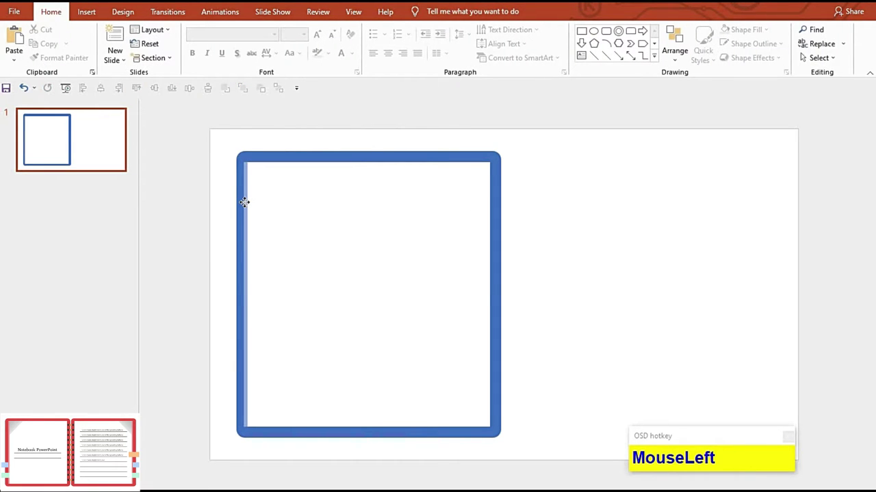
{"action": "key", "text": "Left"}
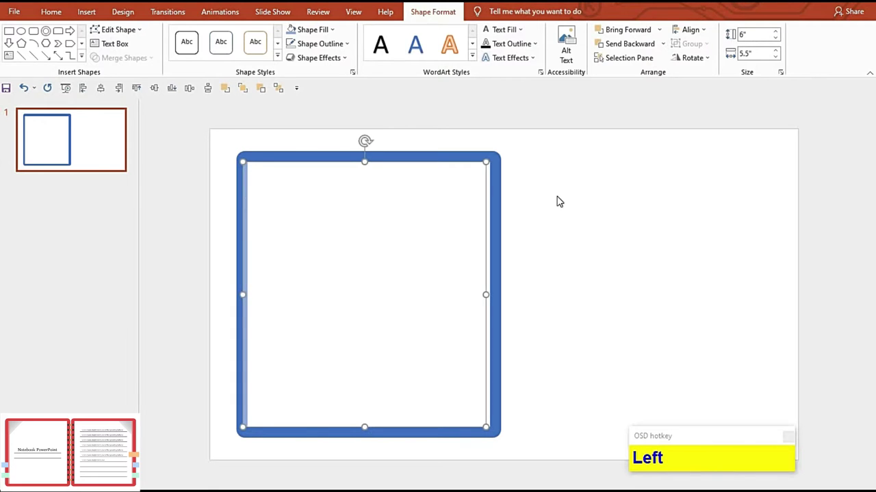
- Try adjusting the page shape, then undo the trial changes to keep its size
{"action": "left_click_drag", "start_coordinate": [541, 202], "coordinate": [541, 216]}
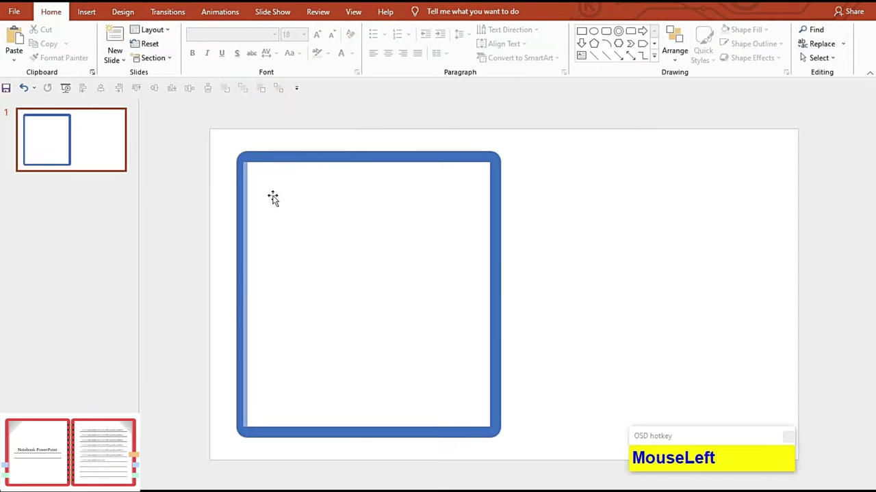
{"action": "left_click", "coordinate": [281, 198]}
{"action": "key", "text": "ctrl+z"}
{"action": "key", "text": "ctrl+z"}
{"action": "left_click", "coordinate": [443, 212]}
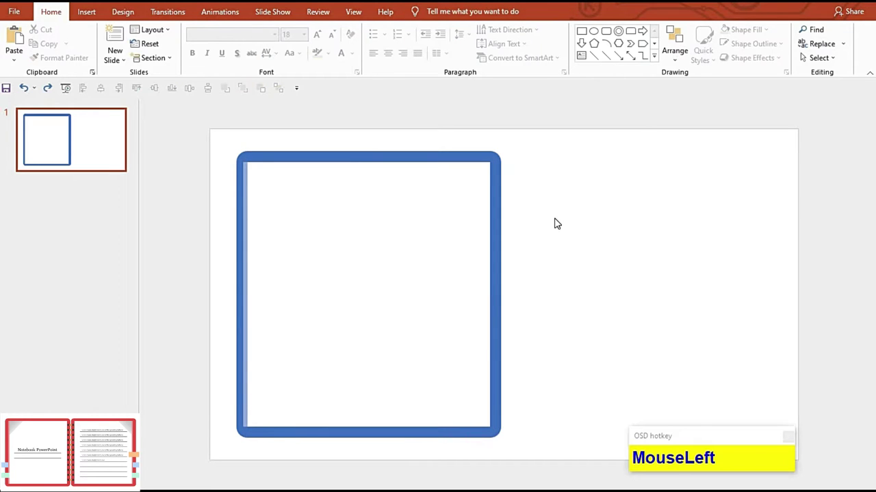
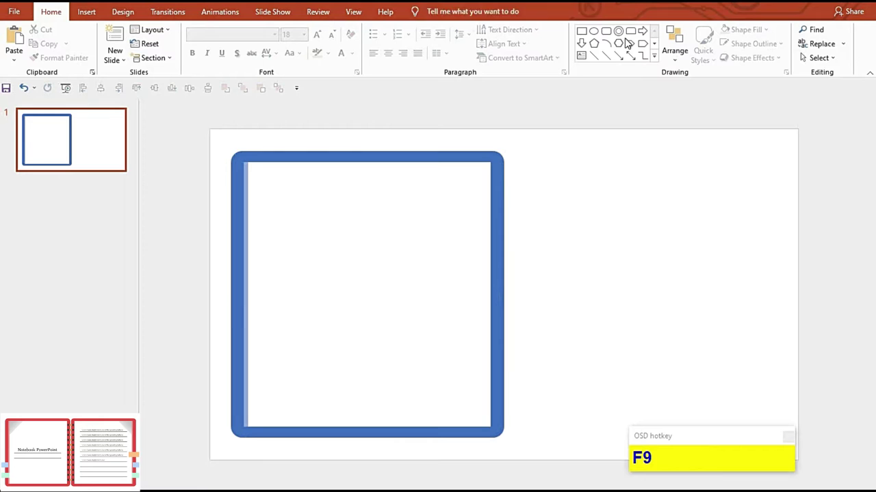
- Draw a 4.5" horizontal line on the page and duplicate it downward into ruled lines
{"action": "left_click", "coordinate": [544, 95]}
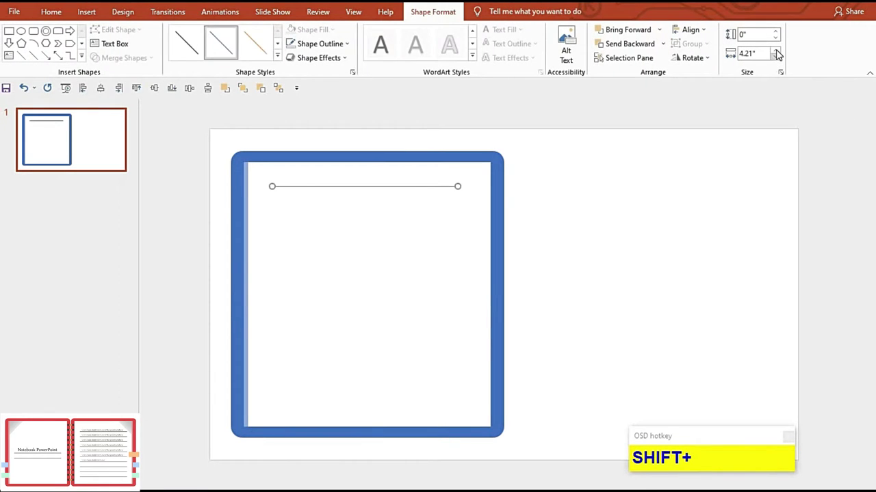
{"action": "left_click", "coordinate": [779, 51]}
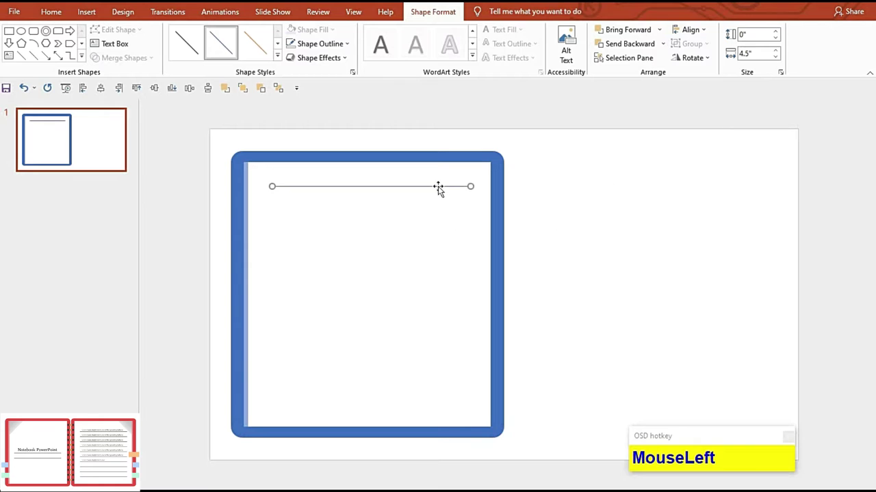
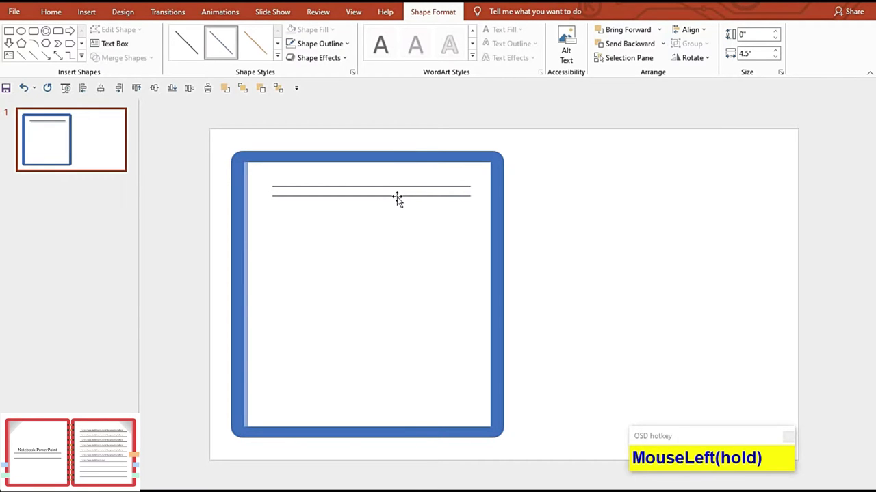
{"action": "key", "text": "F9"}
- Select all eleven ruled lines and restyle them as thicker dark lines
{"action": "left_click_drag", "start_coordinate": [333, 209], "coordinate": [364, 168]}
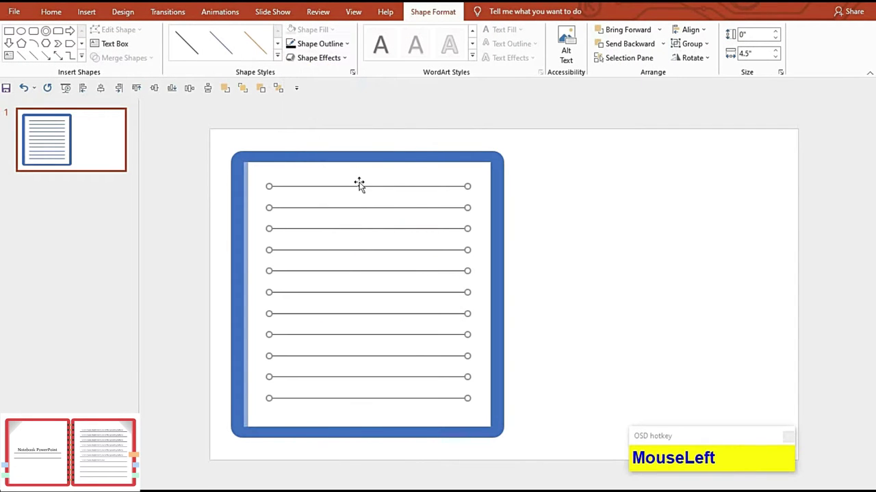
{"action": "right_click", "coordinate": [362, 190]}
{"action": "left_click_drag", "start_coordinate": [414, 366], "coordinate": [853, 280]}
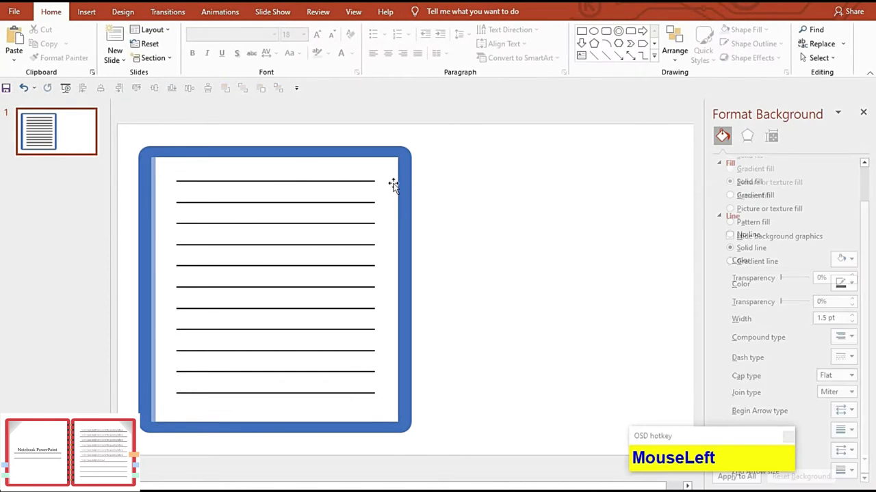
- Switch the slide's theme colours to a red scheme for the cover and page edge
{"action": "left_click", "coordinate": [333, 55]}
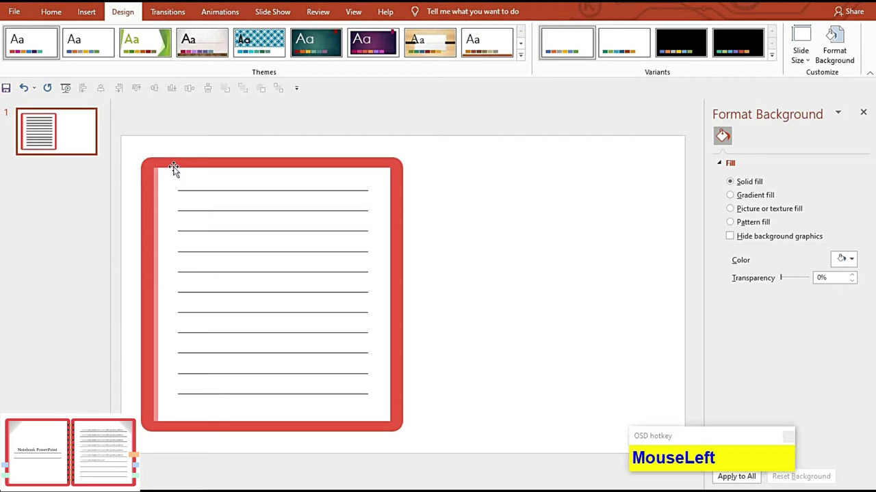
{"action": "key", "text": "F9"}
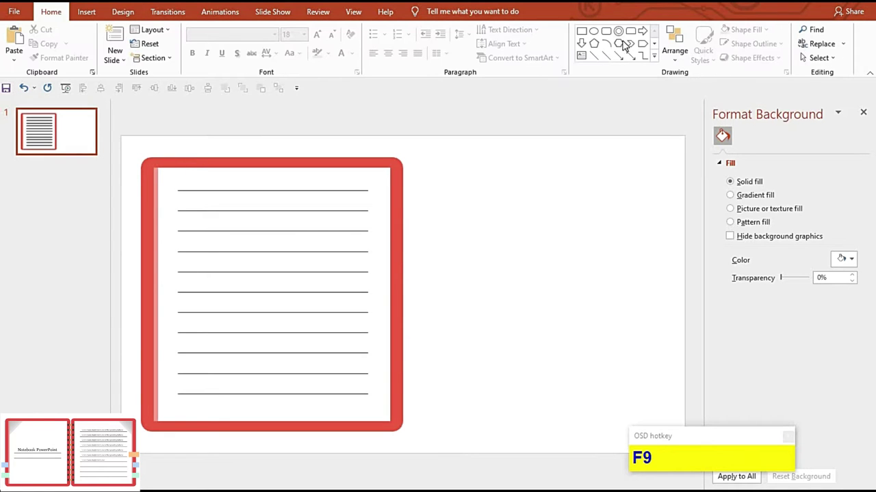
- Draw a right triangle at the page's top-left and give it a 270° linear grey gradient fold
{"action": "left_click_drag", "start_coordinate": [656, 112], "coordinate": [665, 76]}
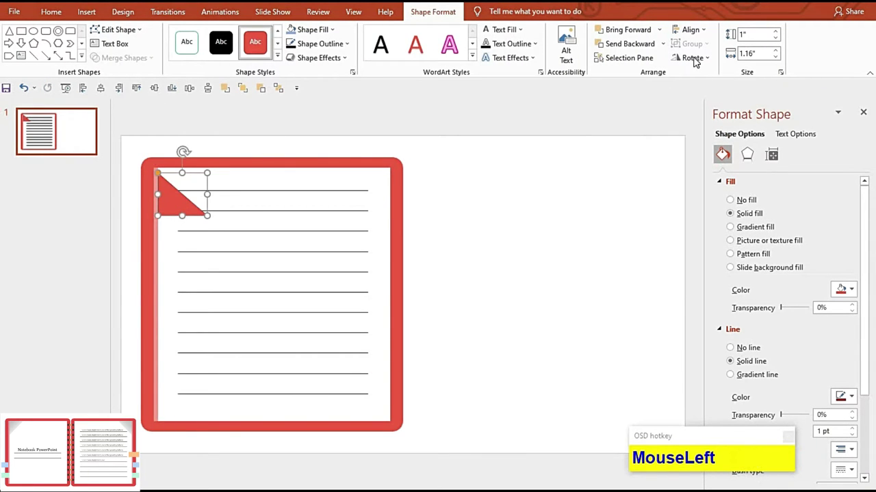
{"action": "left_click", "coordinate": [156, 108]}
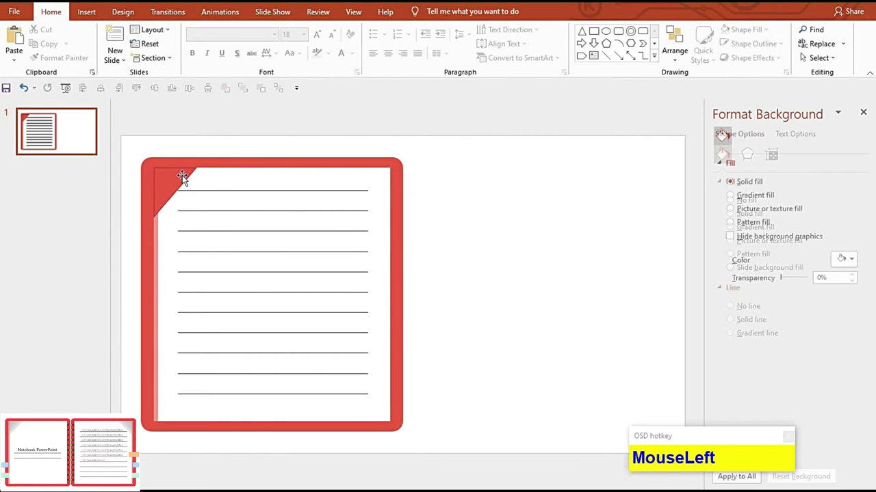
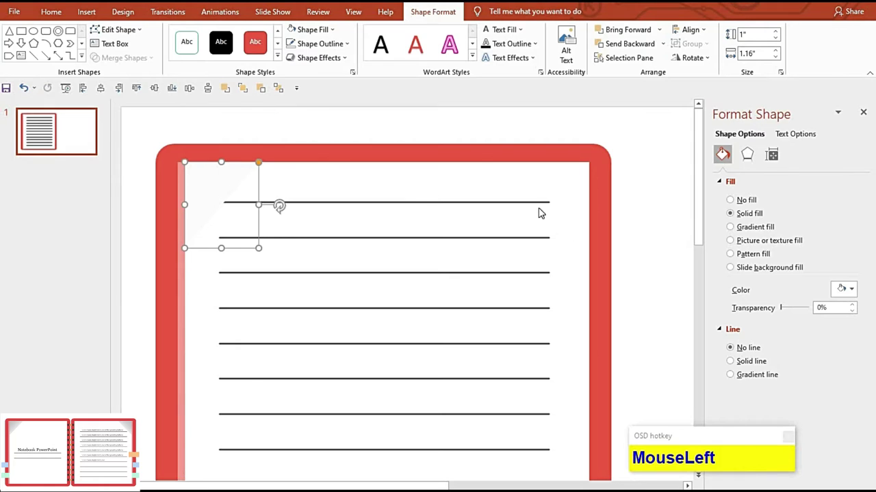
{"action": "left_click", "coordinate": [215, 201]}
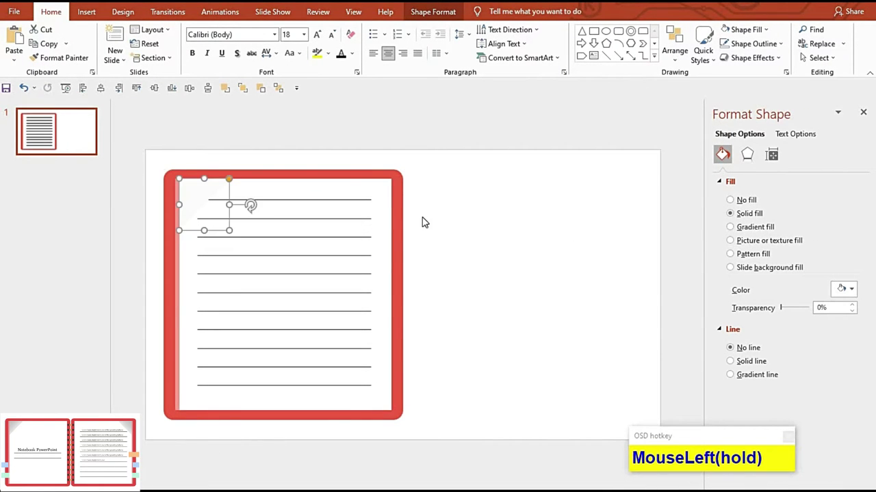
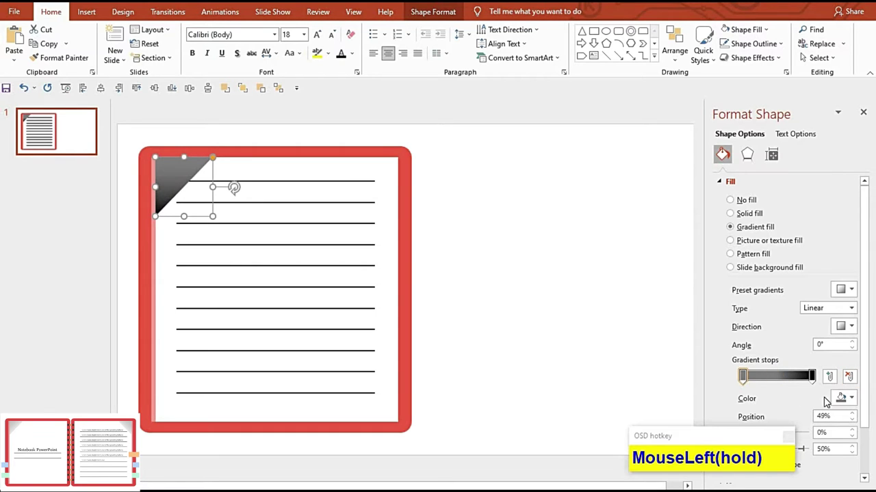
{"action": "left_click", "coordinate": [854, 398]}
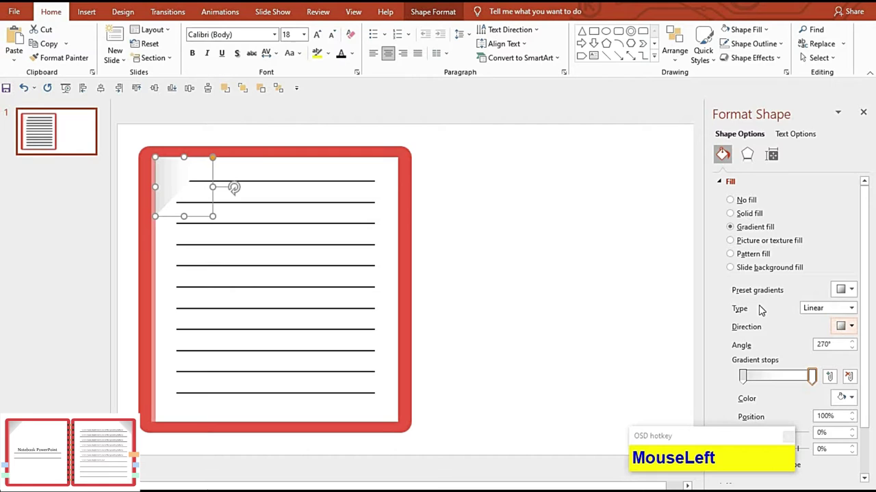
{"action": "key", "text": "F9"}
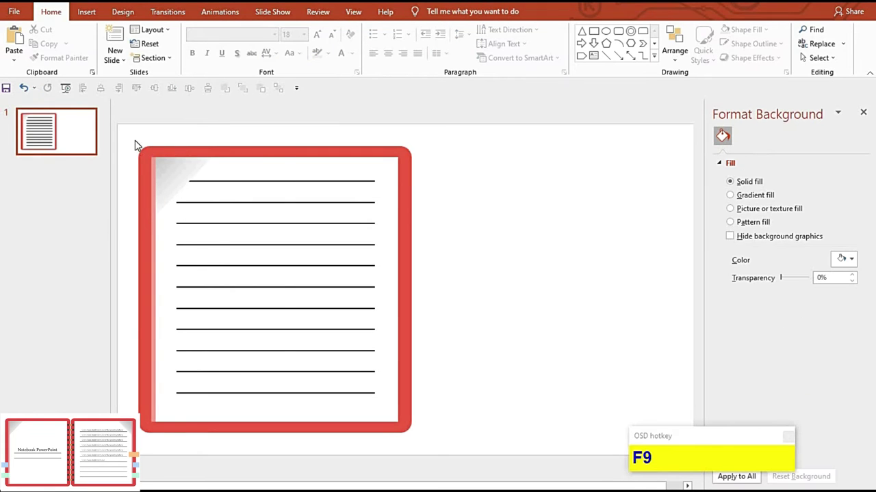
- Copy the ruled page beside the original and align the pair as an open spread
{"action": "left_click", "coordinate": [386, 435]}
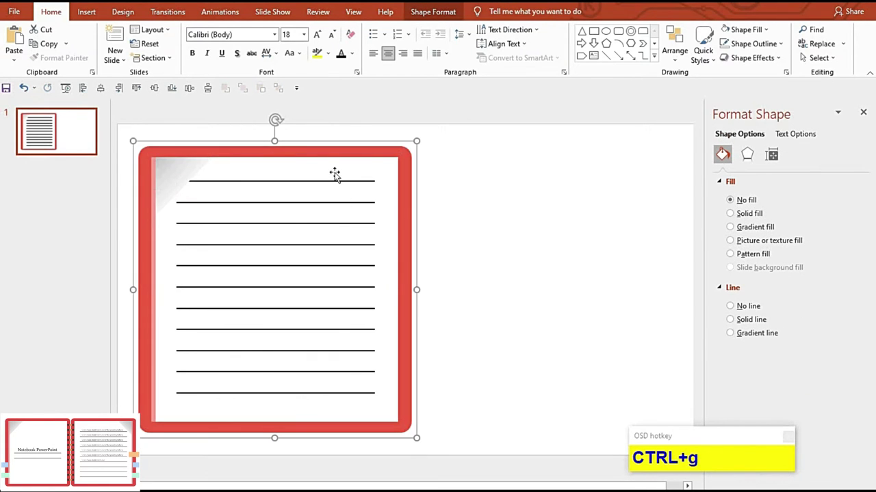
{"action": "left_click", "coordinate": [517, 168]}
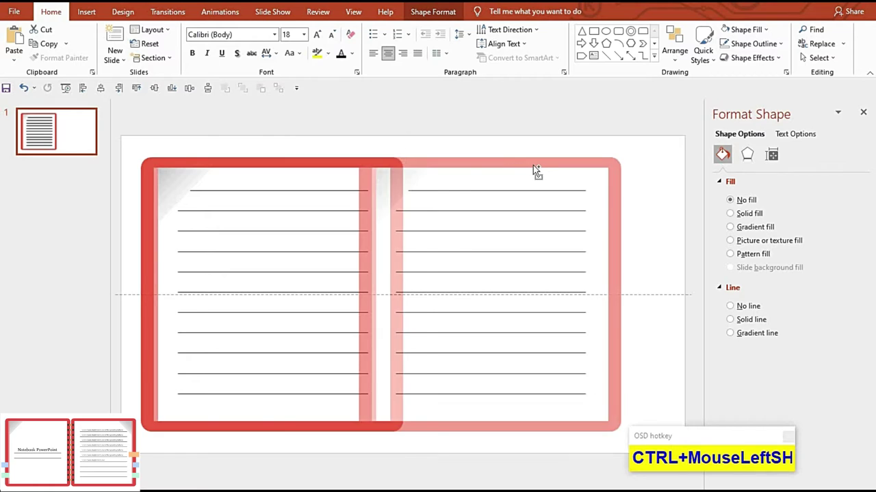
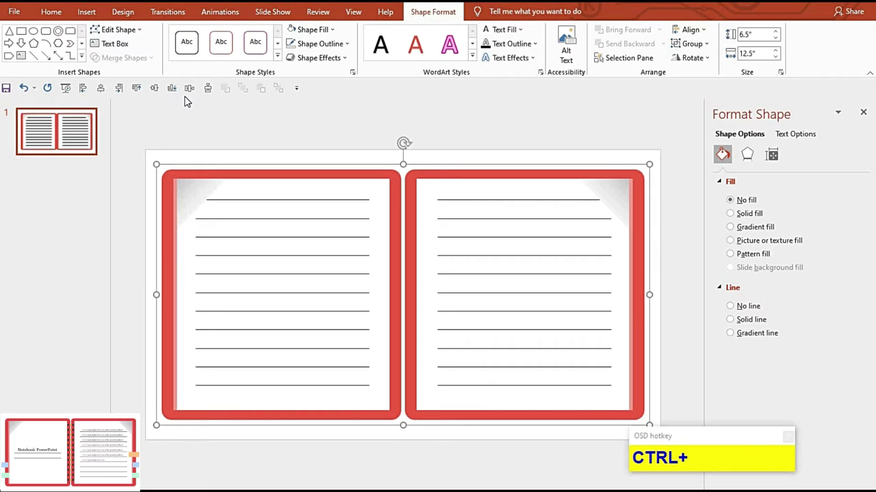
{"action": "left_click", "coordinate": [165, 92]}
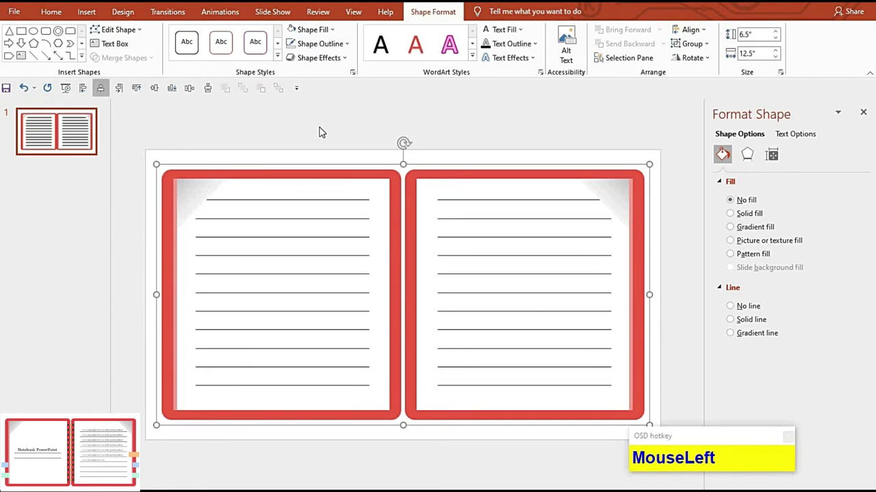
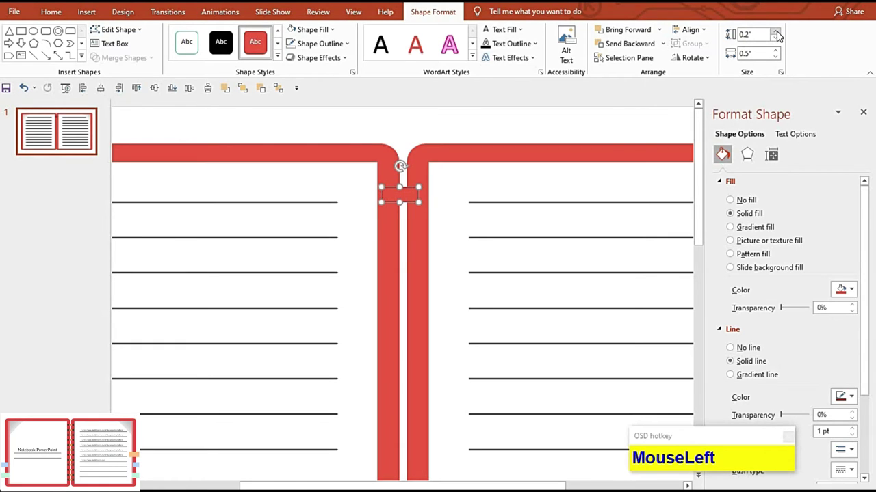
- Centre a 0.1" x 0.5" orange bar across the spine gap and group it with its two dark circles
{"action": "scroll", "scroll_direction": "up", "scroll_amount": 3}
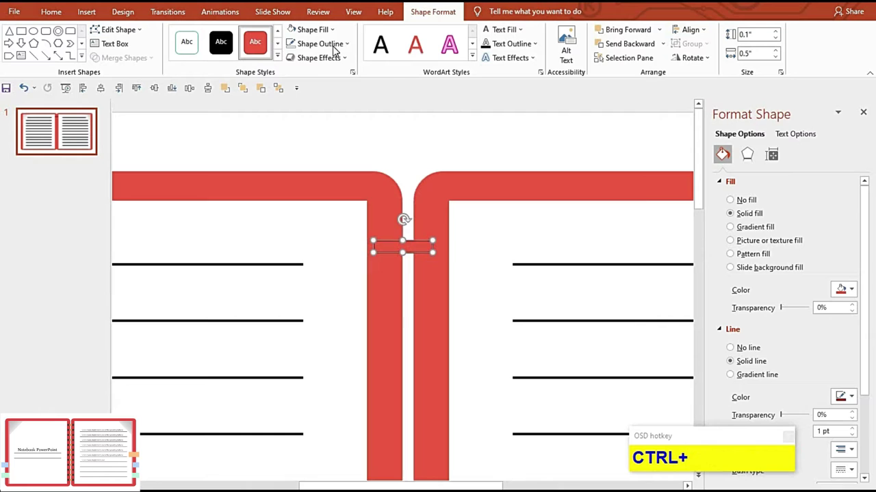
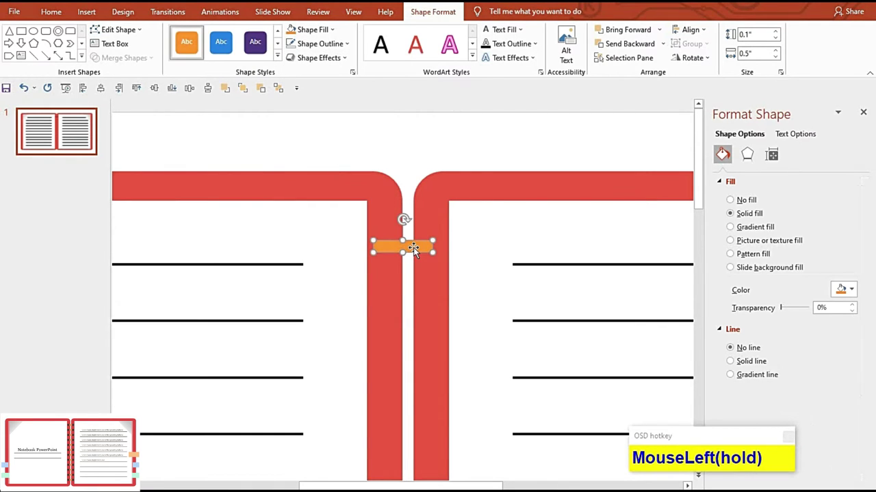
{"action": "left_click", "coordinate": [366, 150]}
{"action": "left_click", "coordinate": [188, 118]}
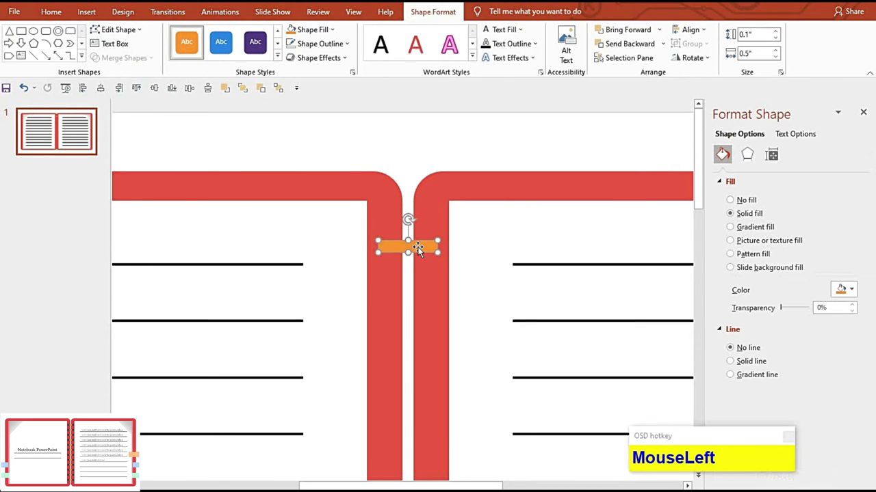
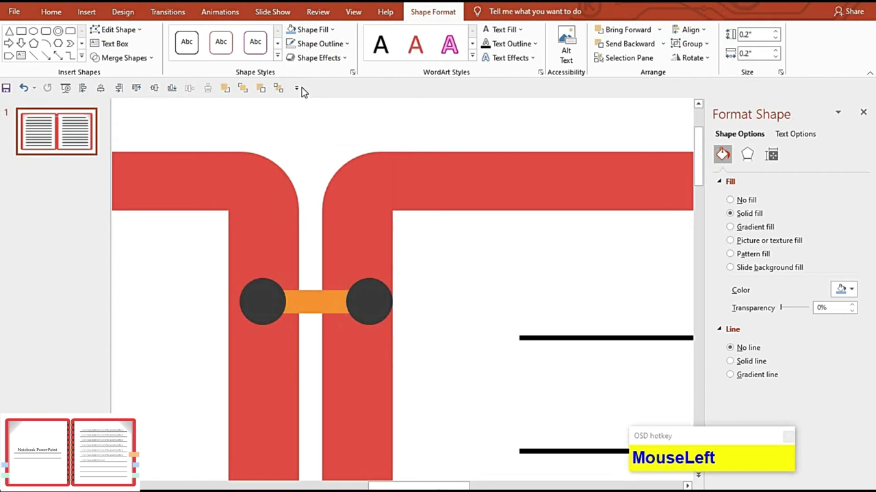
{"action": "left_click", "coordinate": [252, 141]}
{"action": "left_click", "coordinate": [181, 94]}
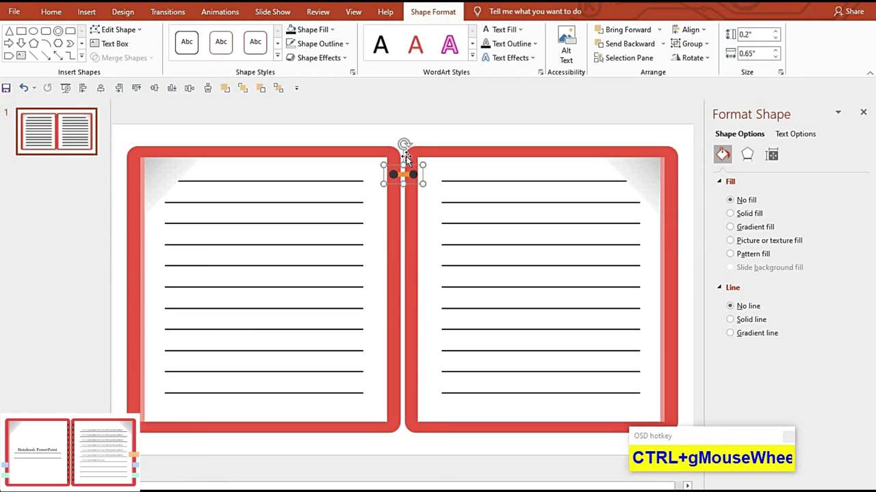
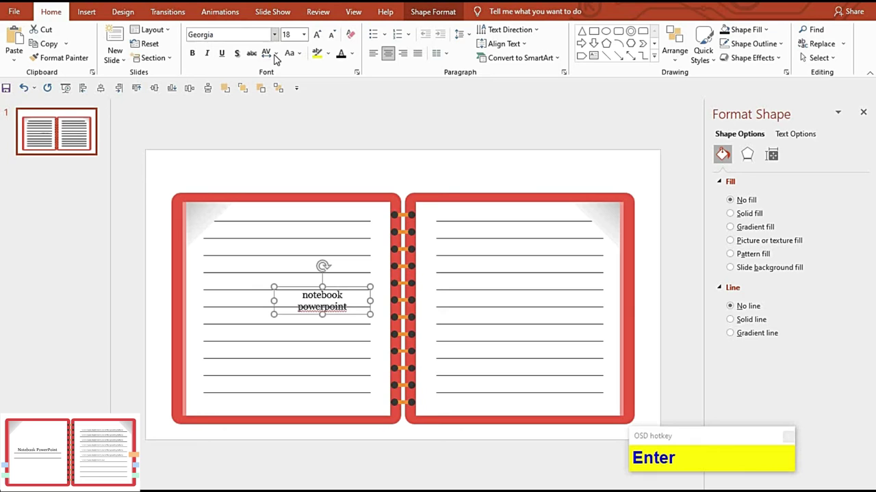
- Capitalize each word of the Georgia 'notebook powerpoint' title on the left page
{"action": "left_click", "coordinate": [325, 116]}
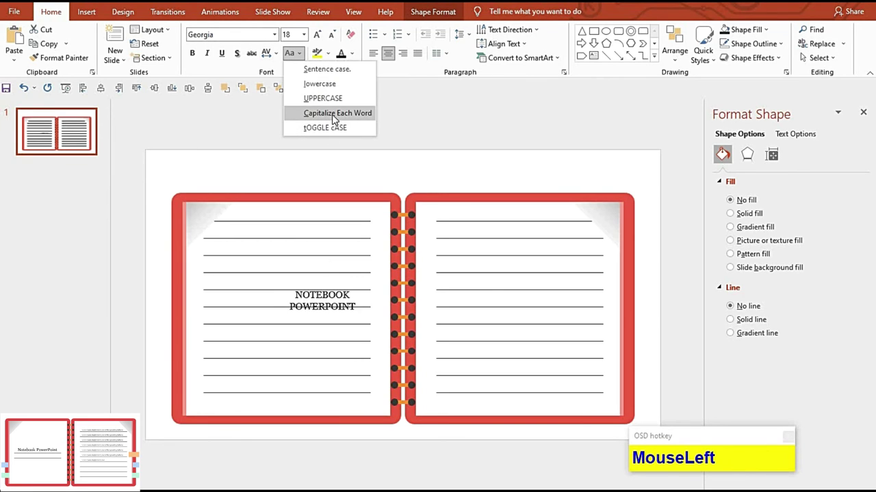
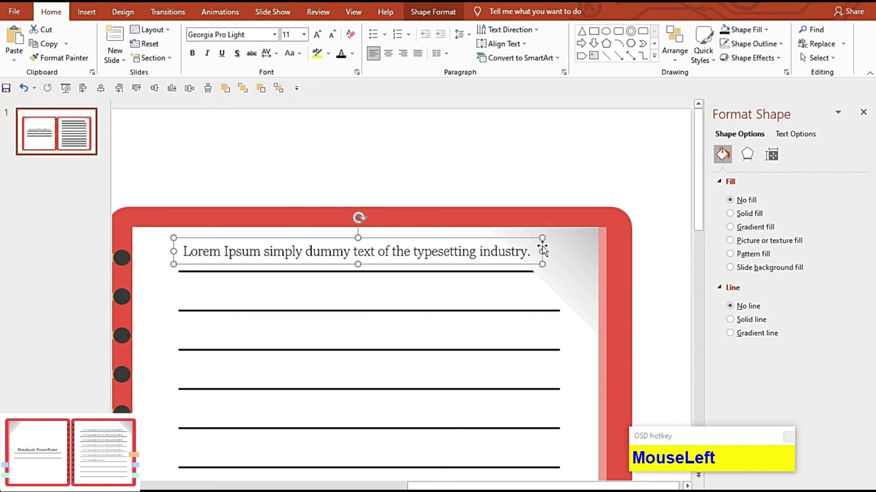
- Draw a 0.5" x 1" rectangle at the right page edge and fill it pastel orange
{"action": "key", "text": "F9"}
{"action": "left_click_drag", "start_coordinate": [595, 33], "coordinate": [552, 52]}
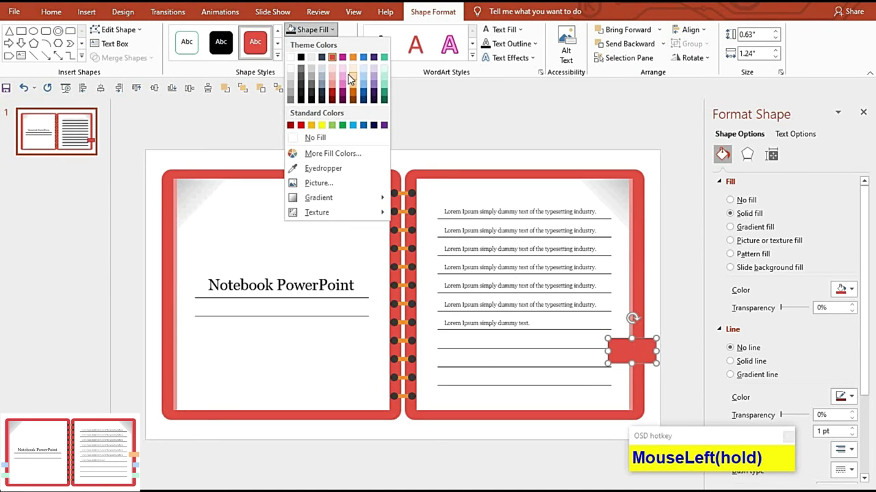
{"action": "left_click", "coordinate": [378, 98]}
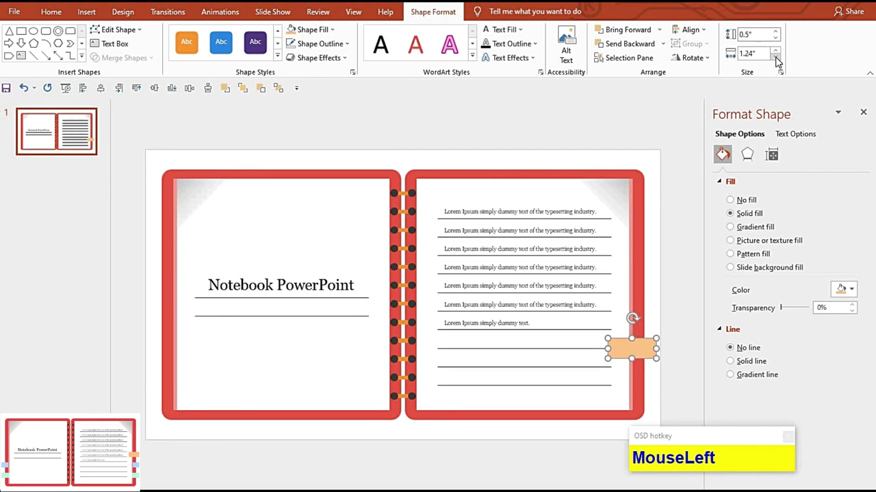
{"action": "scroll", "scroll_direction": "up", "scroll_amount": 3}
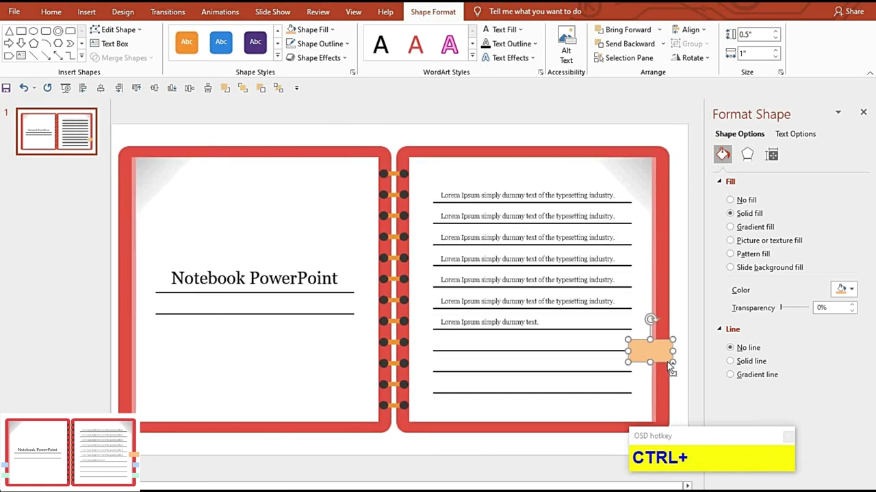
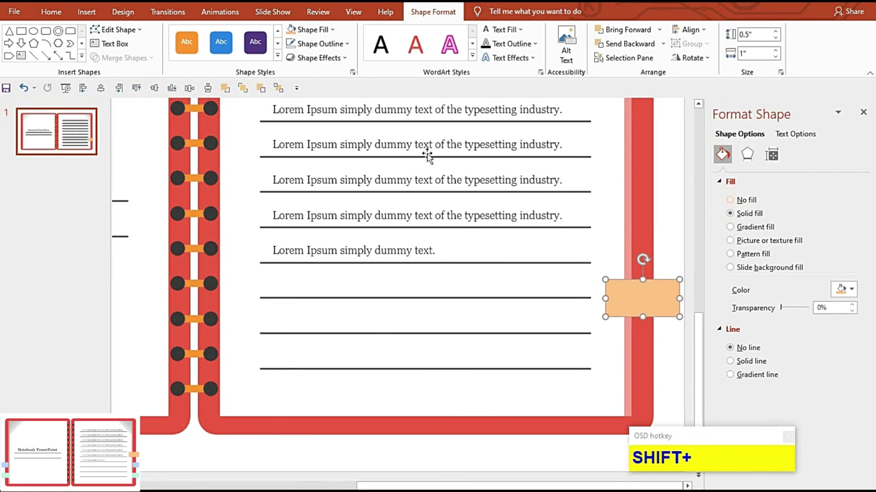
- Copy the tab into light blue and green tabs on both outer edges, sent behind the pages
{"action": "left_click", "coordinate": [311, 129]}
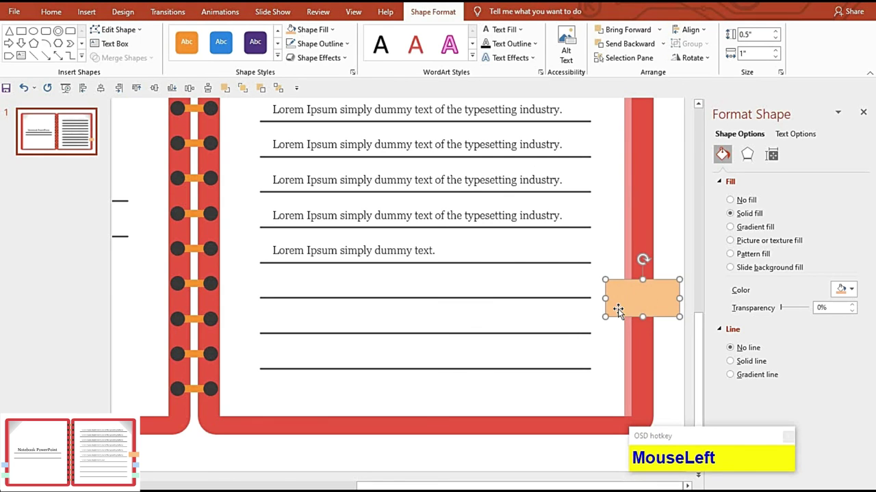
{"action": "left_click_drag", "start_coordinate": [684, 350], "coordinate": [265, 92]}
{"action": "key", "text": "F9"}
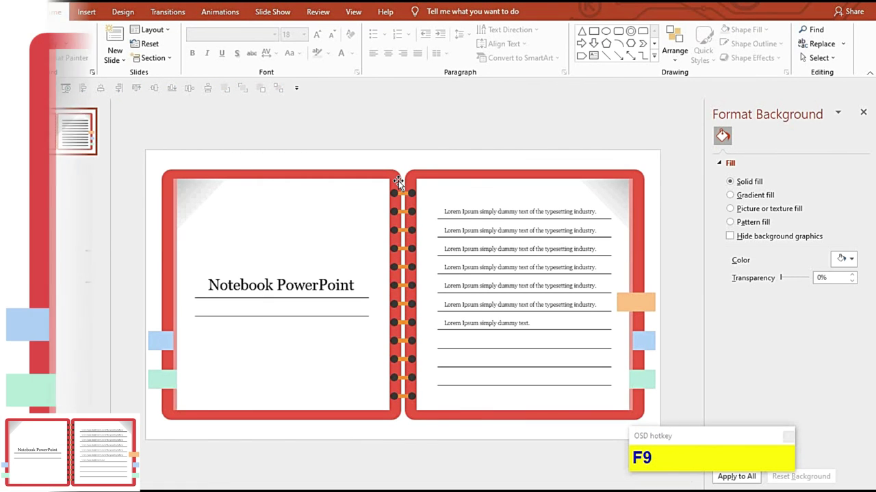